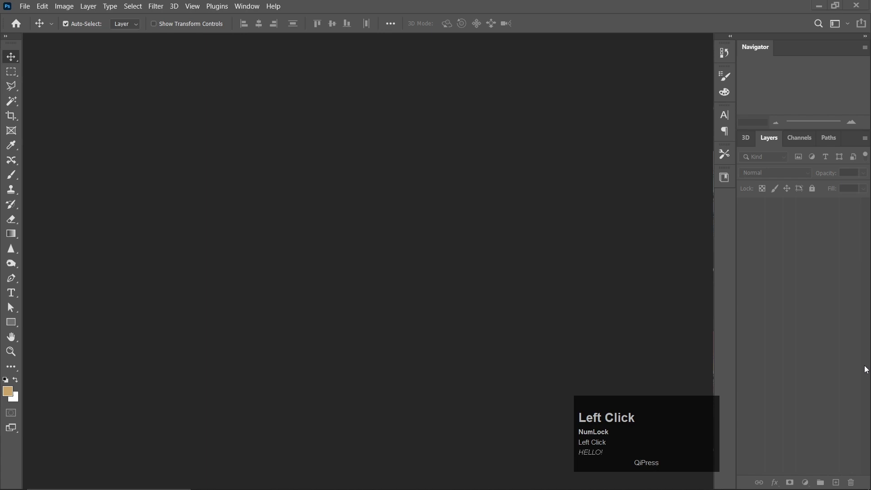
Open Layer 0.png from the blood line folder as the black starting canvas
{"action": "left_click_drag", "start_coordinate": [657, 442], "coordinate": [311, 318]}
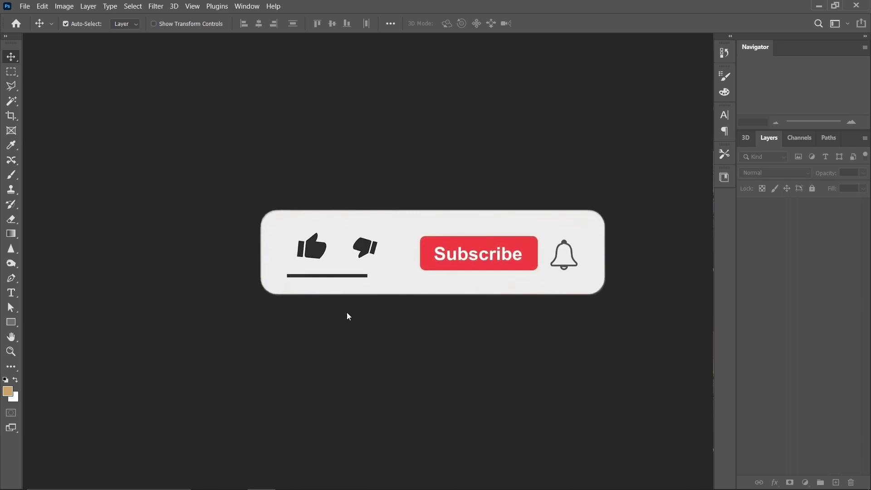
{"action": "left_click", "coordinate": [525, 317]}
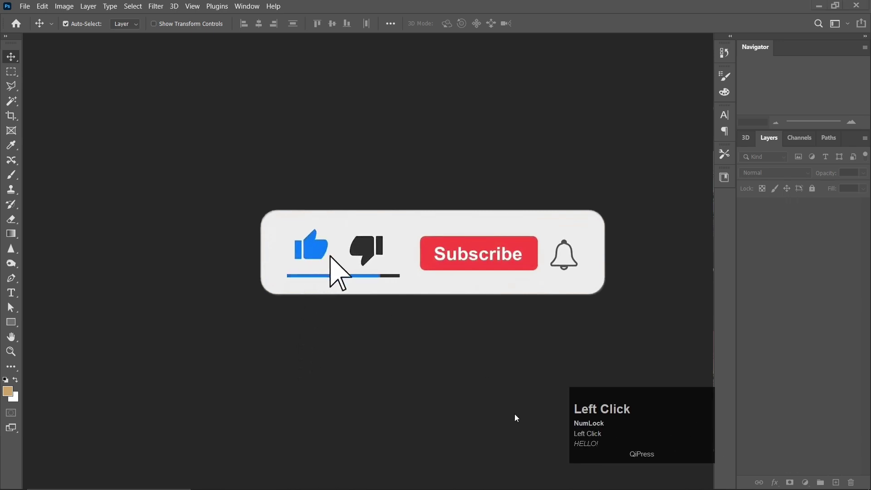
{"action": "left_click", "coordinate": [627, 412]}
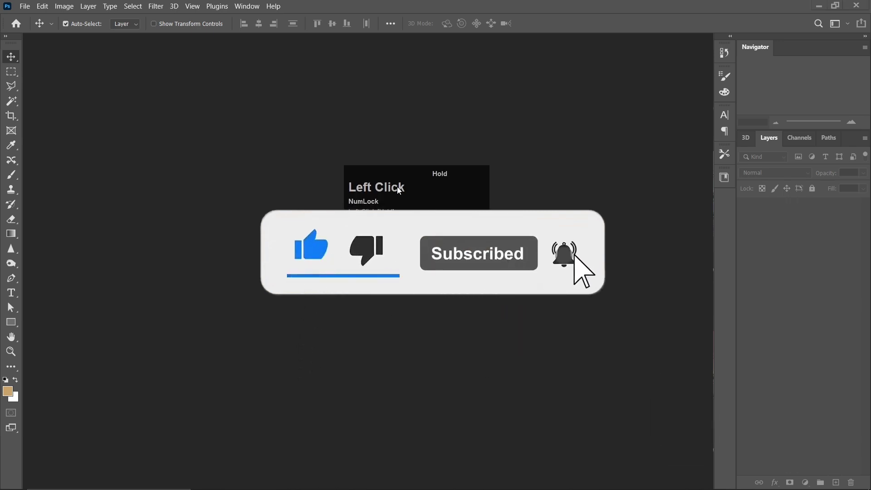
{"action": "left_click", "coordinate": [522, 307]}
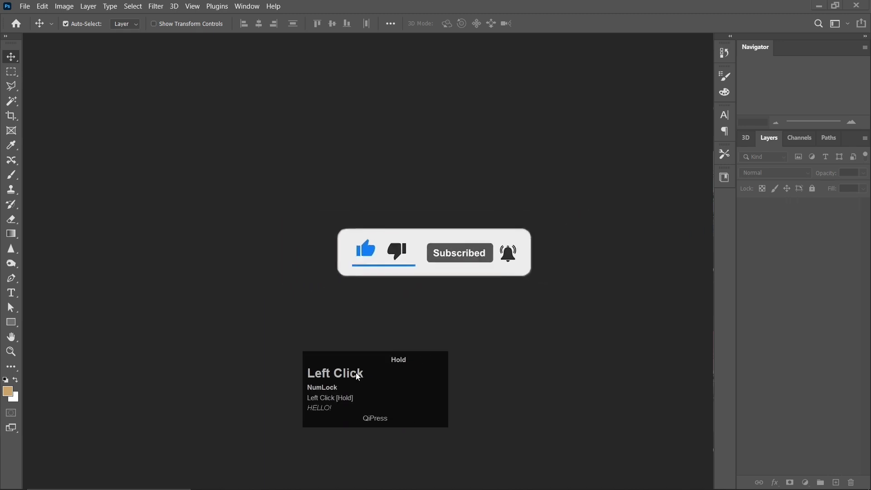
{"action": "left_click_drag", "start_coordinate": [497, 388], "coordinate": [33, 7]}
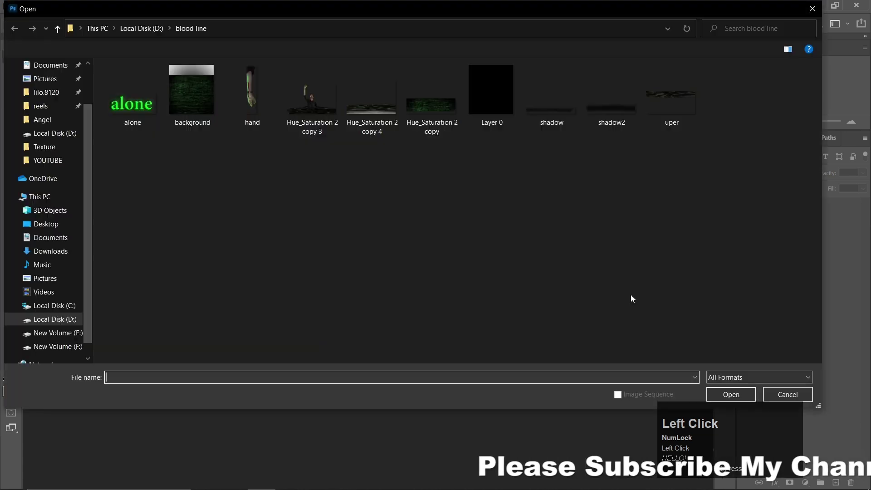
{"action": "double_click", "coordinate": [484, 107]}
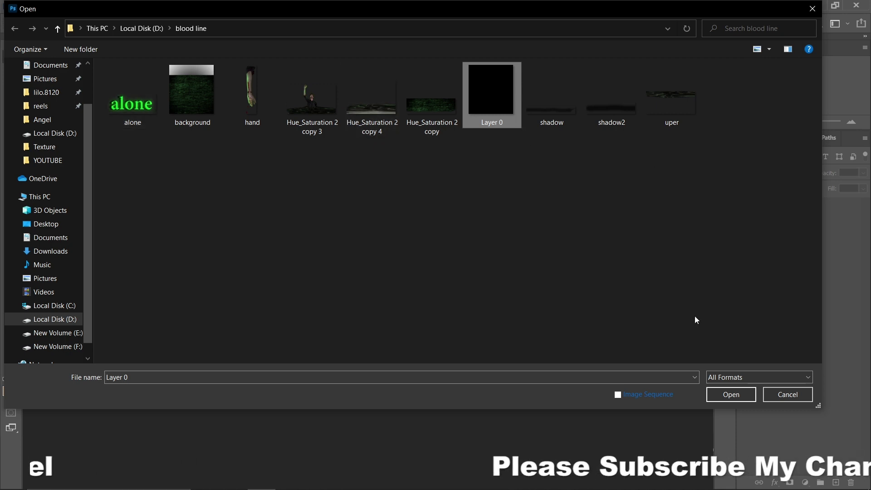
{"action": "left_click", "coordinate": [748, 399]}
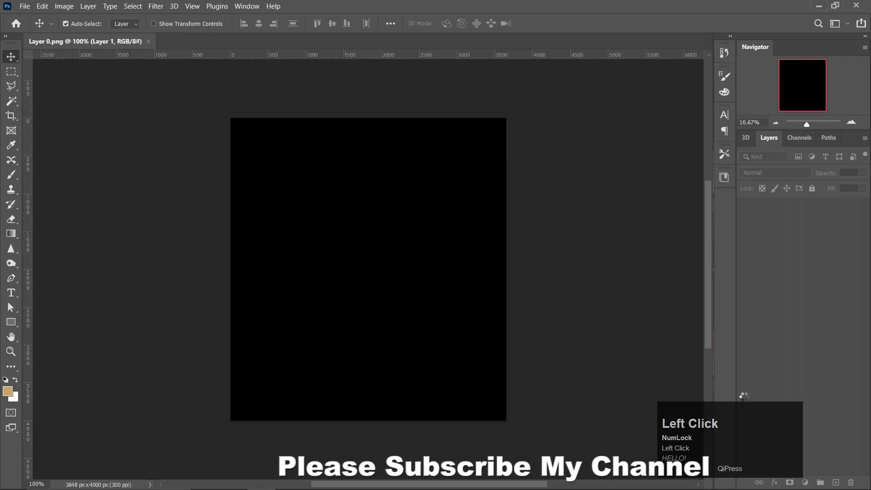
{"action": "scroll", "scroll_direction": "up", "scroll_amount": 3}
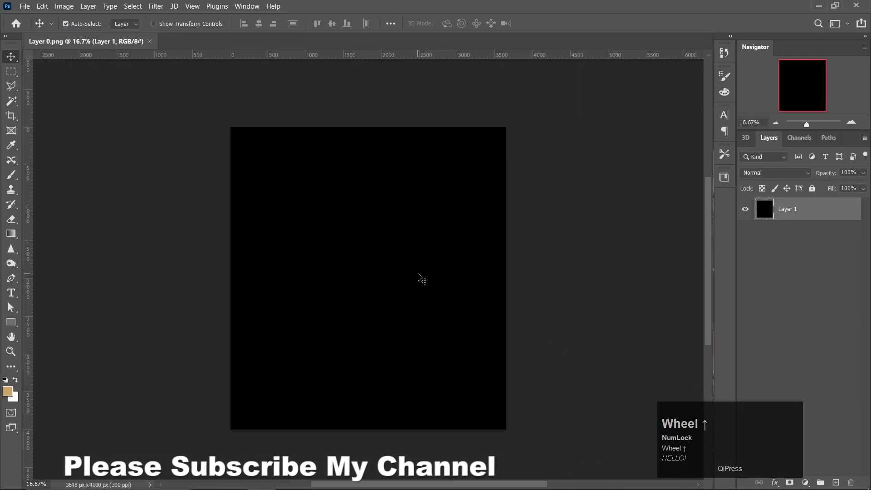
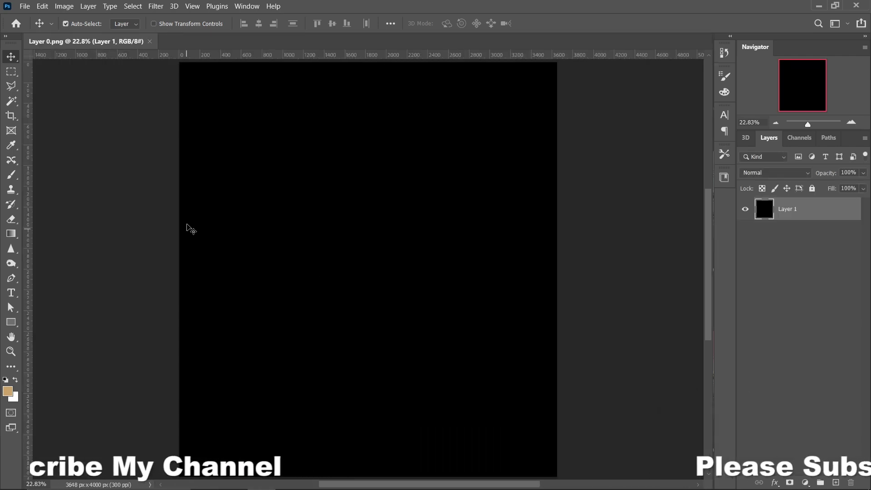
Open background.png, the green brick-wall image, from the blood line folder
{"action": "left_click", "coordinate": [29, 9]}
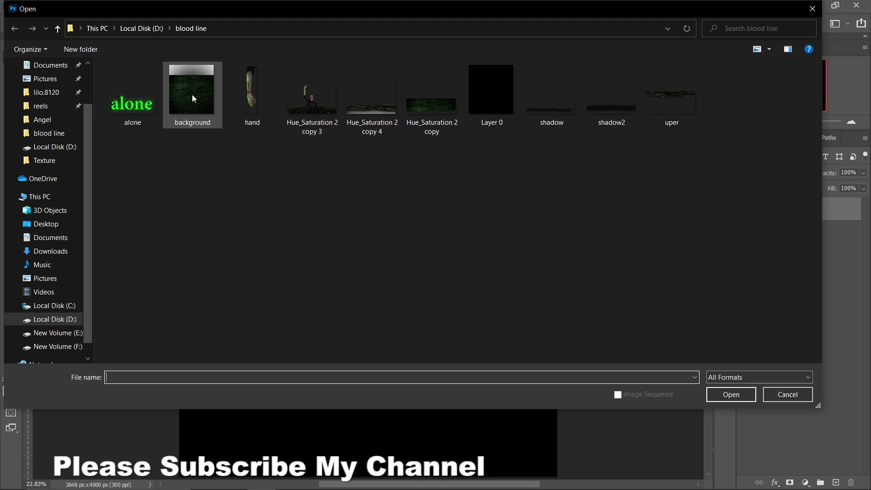
{"action": "left_click", "coordinate": [197, 94]}
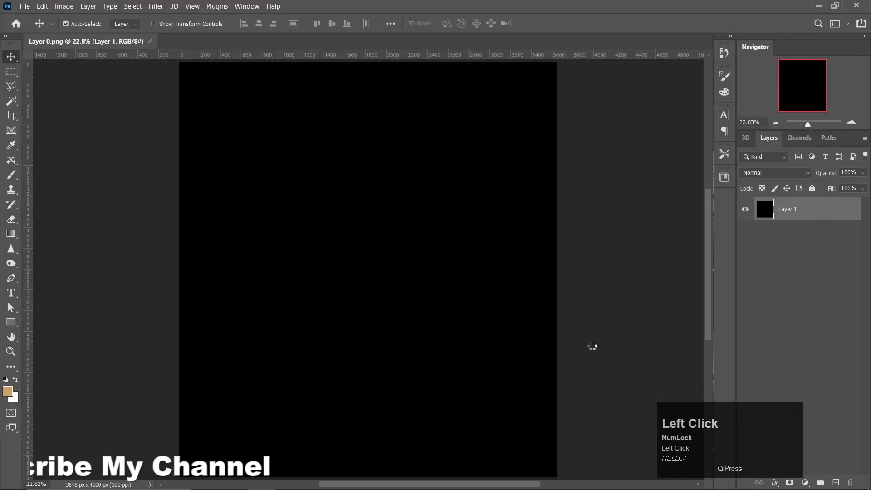
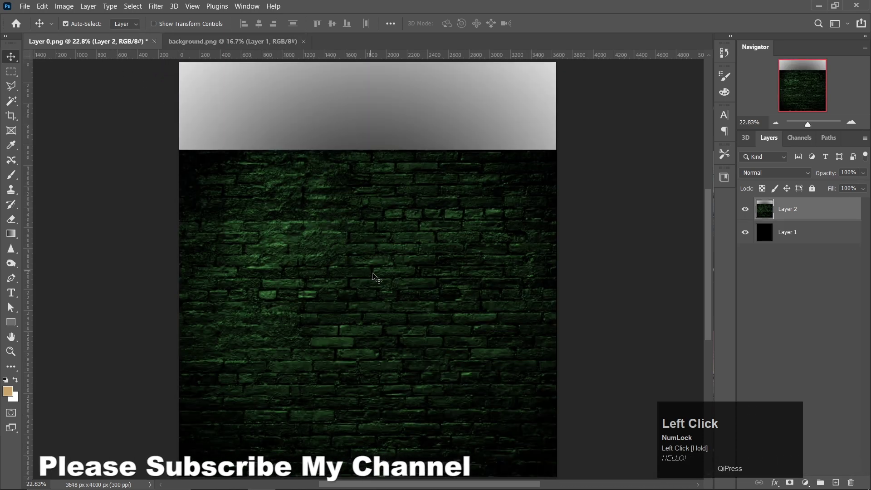
Close background.png and place the Hue_Saturation 2 copy brick strip over the poster's grey top edge
{"action": "left_click", "coordinate": [310, 45]}
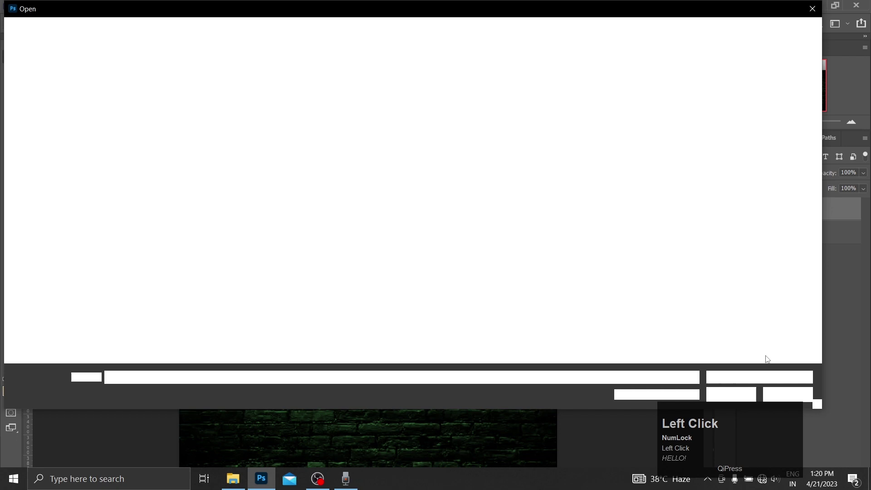
{"action": "left_click_drag", "start_coordinate": [438, 126], "coordinate": [347, 254]}
{"action": "key", "text": "Up"}
{"action": "scroll", "scroll_direction": "up", "scroll_amount": 3}
{"action": "left_click_drag", "start_coordinate": [351, 226], "coordinate": [469, 200]}
{"action": "scroll", "scroll_direction": "down", "scroll_amount": 3}
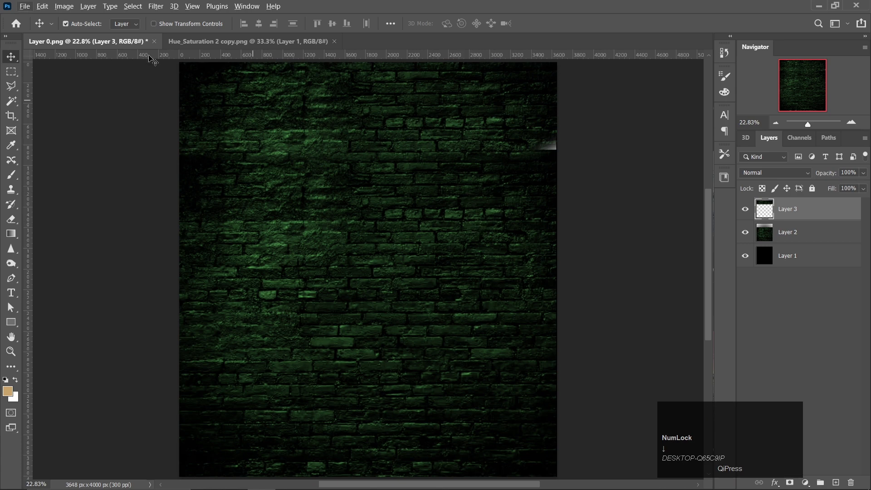
Open alone.png, hand.png and the Hue_Saturation copies as separate documents
{"action": "left_click", "coordinate": [338, 41]}
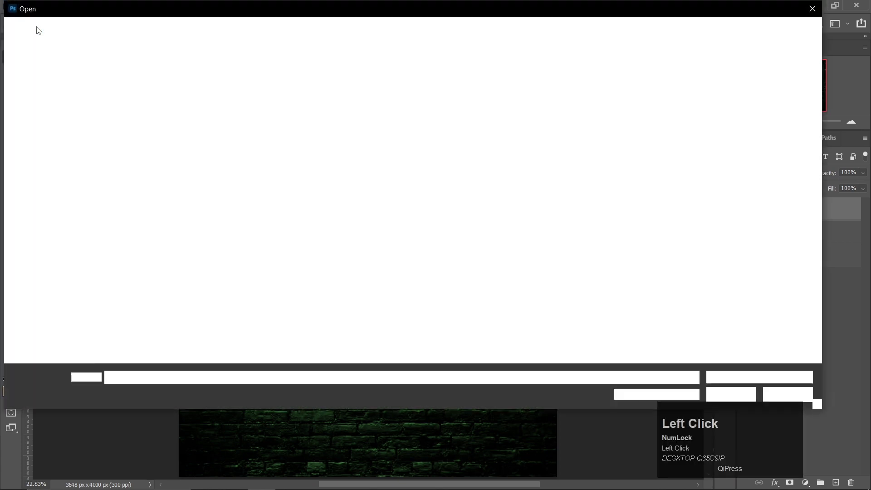
{"action": "left_click", "coordinate": [332, 133]}
{"action": "left_click", "coordinate": [251, 128]}
{"action": "left_click", "coordinate": [375, 124]}
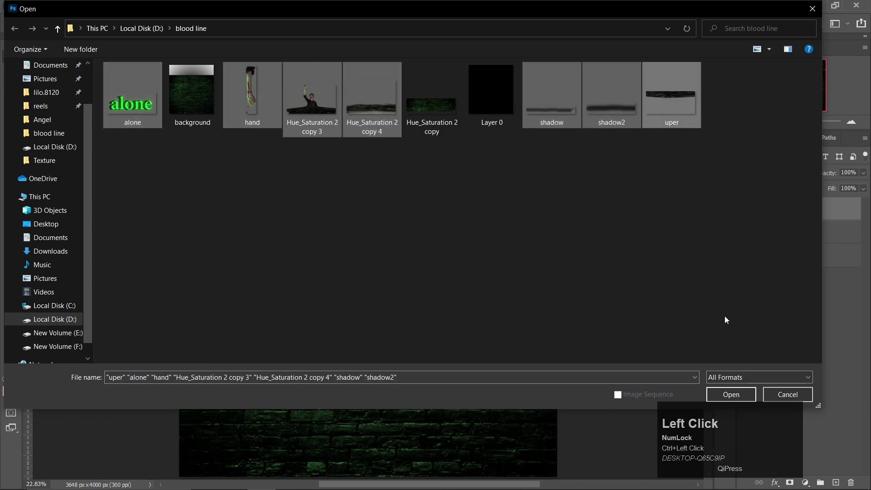
{"action": "left_click", "coordinate": [747, 396]}
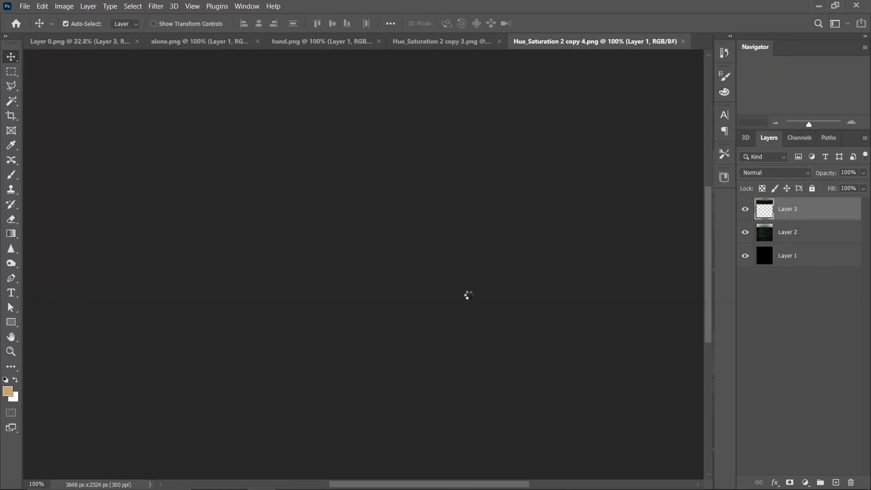
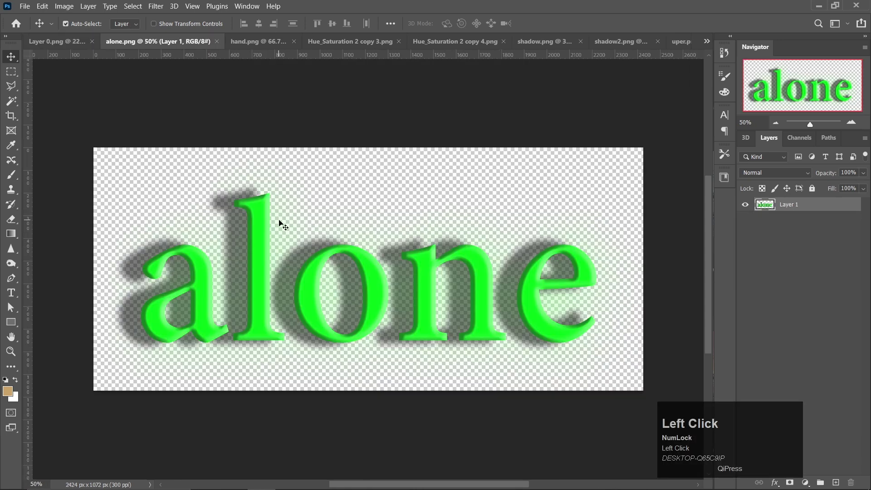
Copy the glowing 'alone' text into the Layer 0 poster, centred, and close alone.png
{"action": "key", "text": "ctrl+a"}
{"action": "key", "text": "ctrl+c"}
{"action": "left_click", "coordinate": [76, 41]}
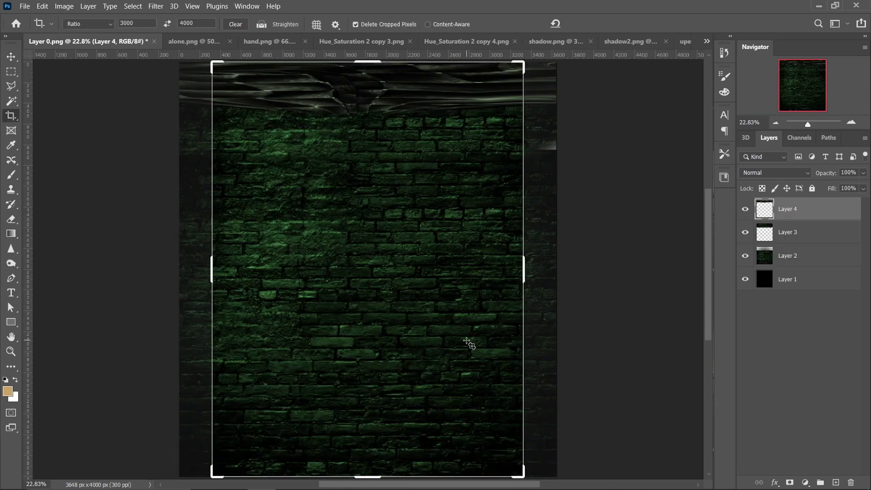
{"action": "key", "text": "v"}
{"action": "key", "text": "ctrl+v"}
{"action": "key", "text": "ctrl+z"}
{"action": "left_click", "coordinate": [200, 41]}
{"action": "key", "text": "ctrl+c"}
{"action": "left_click", "coordinate": [82, 38]}
{"action": "key", "text": "ctrl+v"}
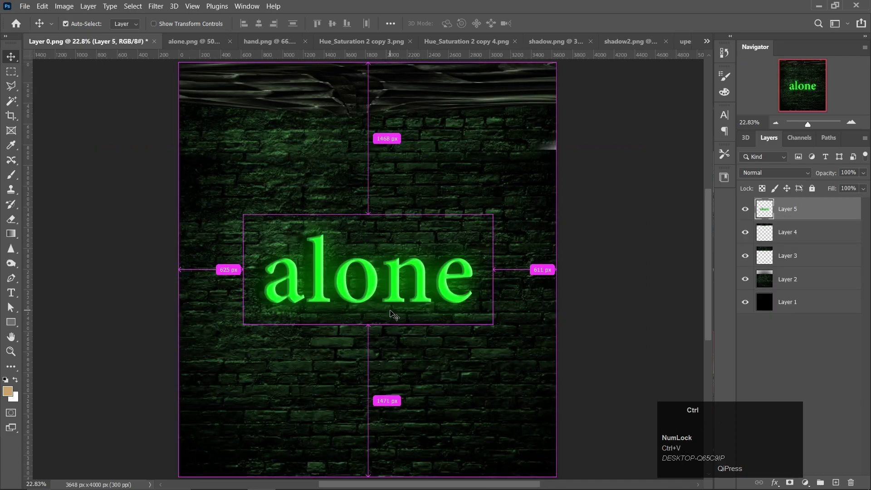
{"action": "left_click", "coordinate": [240, 44]}
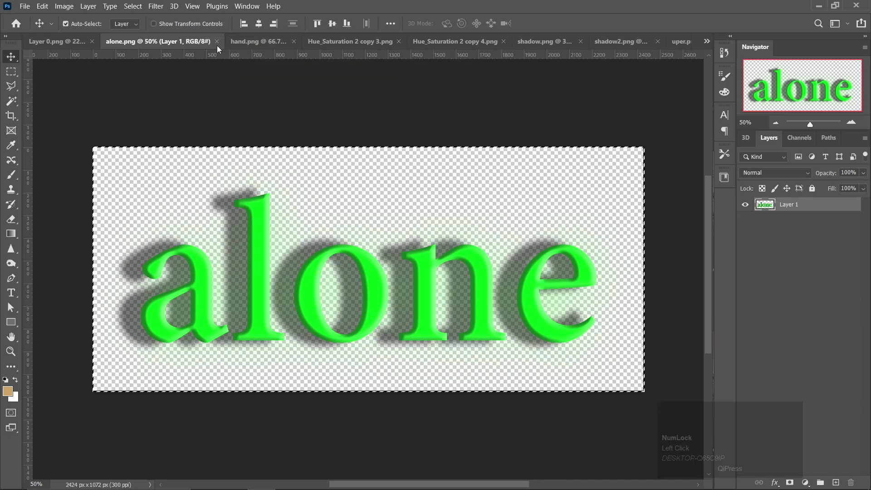
{"action": "left_click", "coordinate": [222, 44]}
Copy the hand into the poster hanging from the top edge, close hand.png, and copy the next asset
{"action": "key", "text": "ctrl+a"}
{"action": "key", "text": "ctrl+c"}
{"action": "left_click", "coordinate": [72, 40]}
{"action": "key", "text": "ctrl+v"}
{"action": "key", "text": "ctrl+t"}
{"action": "left_click_drag", "start_coordinate": [367, 263], "coordinate": [468, 225]}
{"action": "key", "text": "Return"}
{"action": "key", "text": "Left"}
{"action": "left_click", "coordinate": [227, 43]}
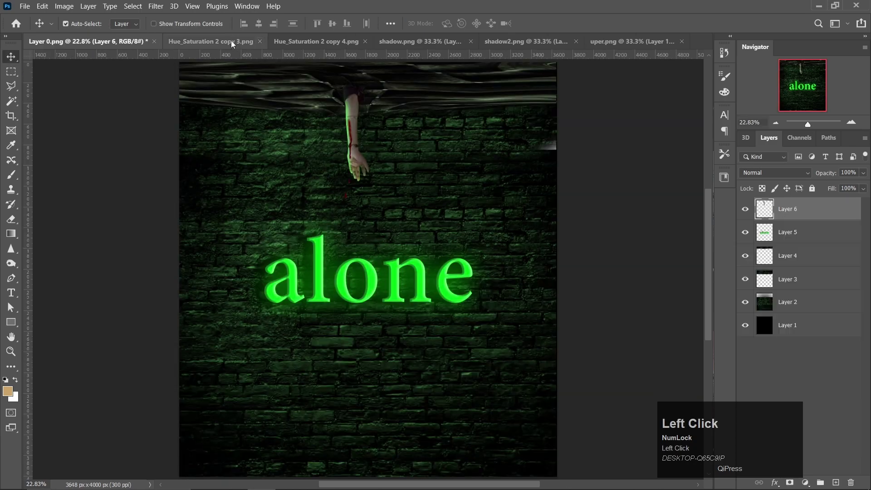
{"action": "key", "text": "ctrl+a"}
{"action": "key", "text": "ctrl+c"}
{"action": "left_click", "coordinate": [35, 43]}
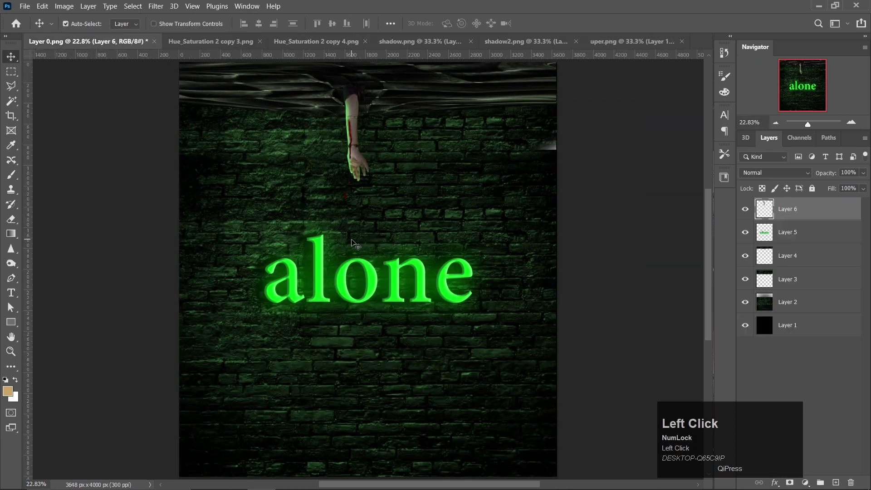
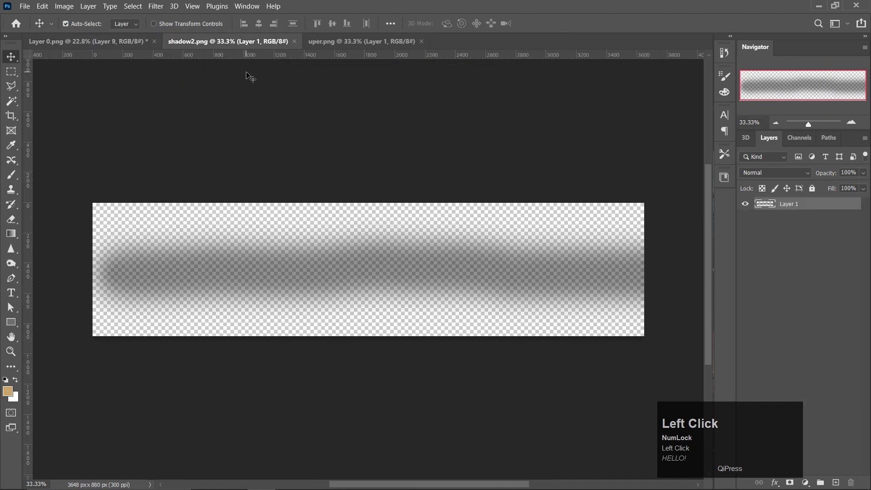
Copy shadow2.png and paste the second shadow into the poster
{"action": "key", "text": "ctrl+a"}
{"action": "key", "text": "ctrl+c"}
{"action": "left_click", "coordinate": [109, 51]}
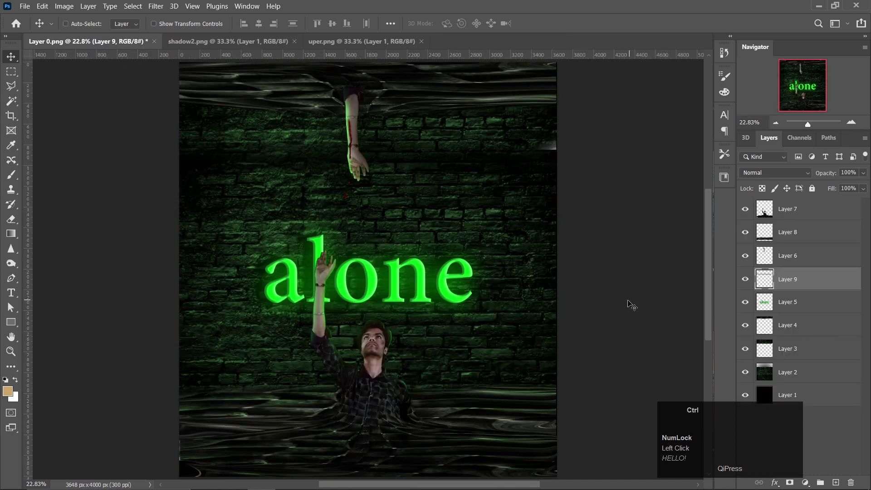
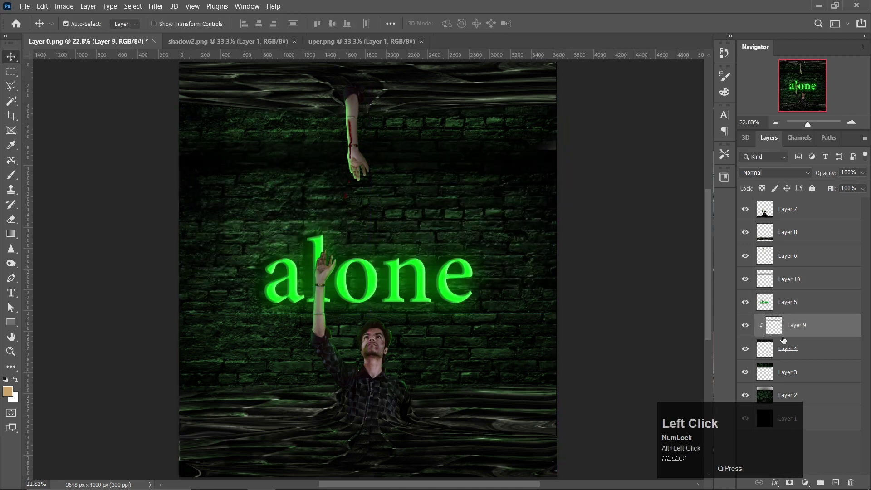
{"action": "key", "text": "Right"}
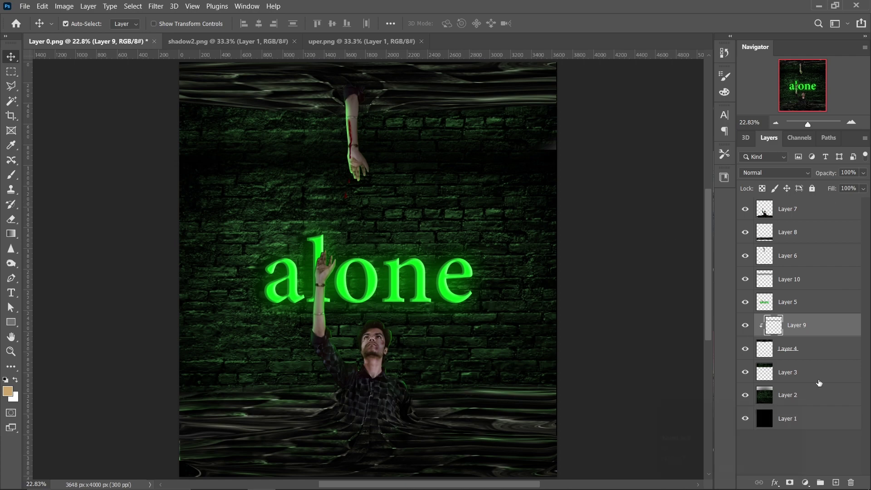
Close the shadow2.png and uper.png documents and make Layer 7 the working layer
{"action": "left_click", "coordinate": [212, 51]}
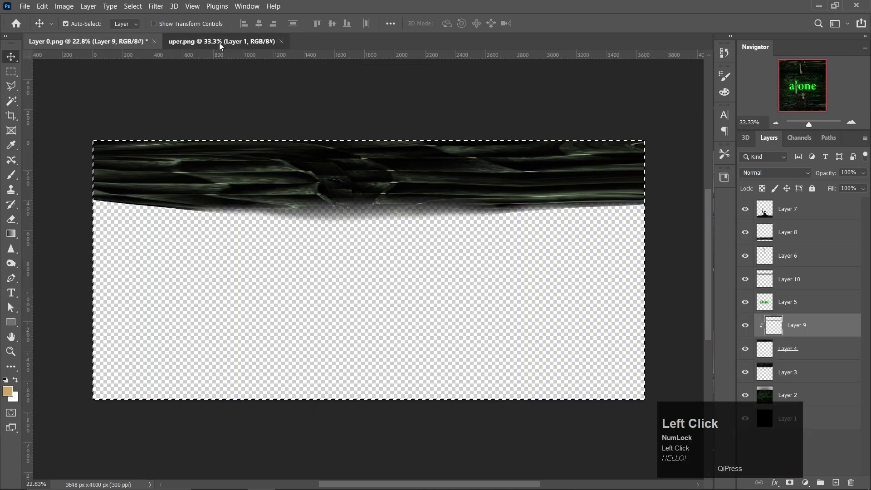
{"action": "left_click", "coordinate": [287, 44]}
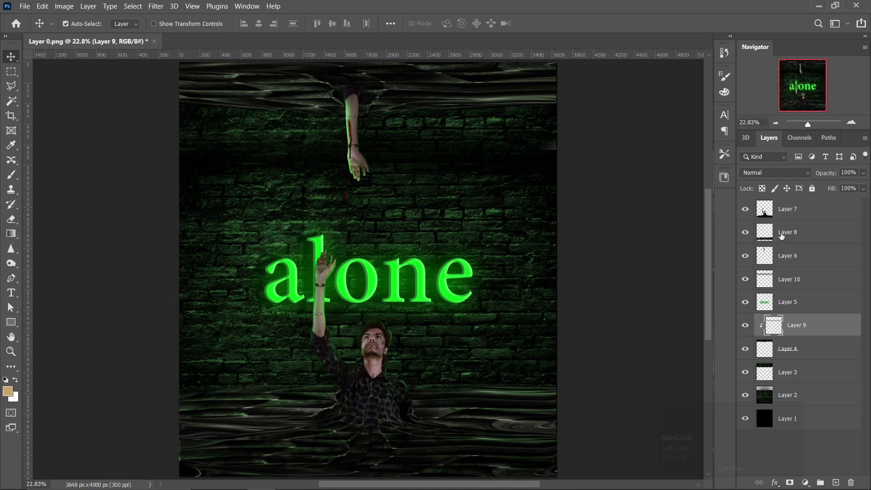
{"action": "left_click", "coordinate": [790, 218]}
{"action": "left_click", "coordinate": [605, 396]}
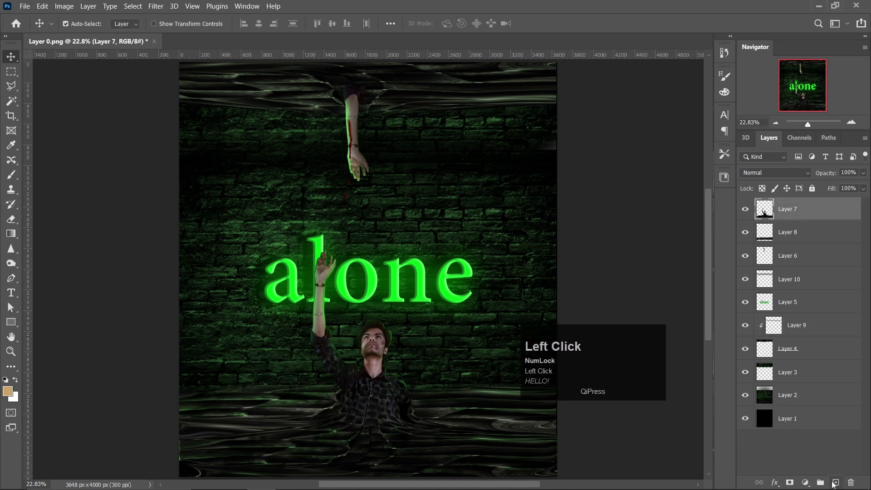
Stamp all visible poster layers into a new merged Layer 11 with Ctrl+Alt+Shift+E
{"action": "key", "text": "ctrl+shift+e"}
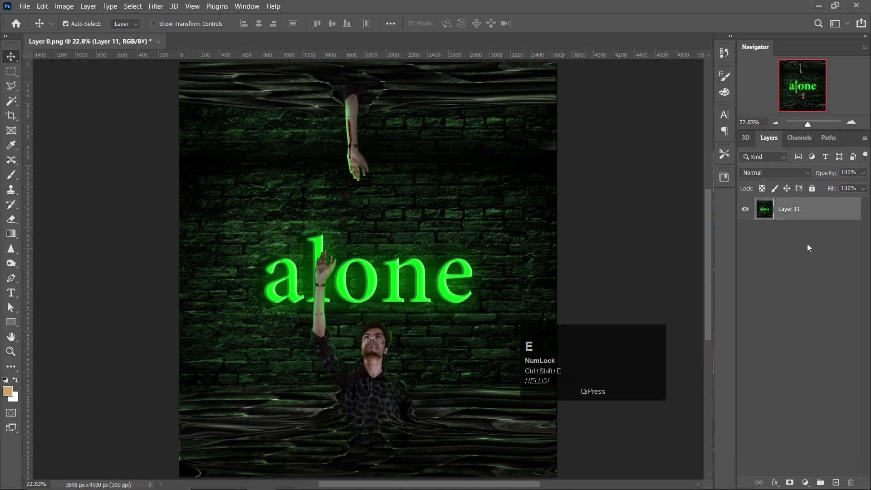
{"action": "key", "text": "ctrl+z"}
{"action": "key", "text": "ctrl+shift+alt+e"}
{"action": "left_click", "coordinate": [169, 6]}
{"action": "left_click", "coordinate": [183, 82]}
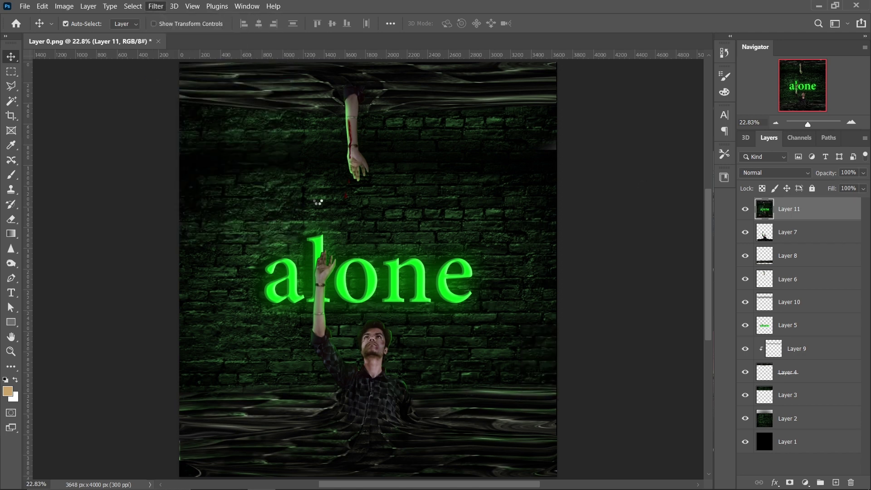